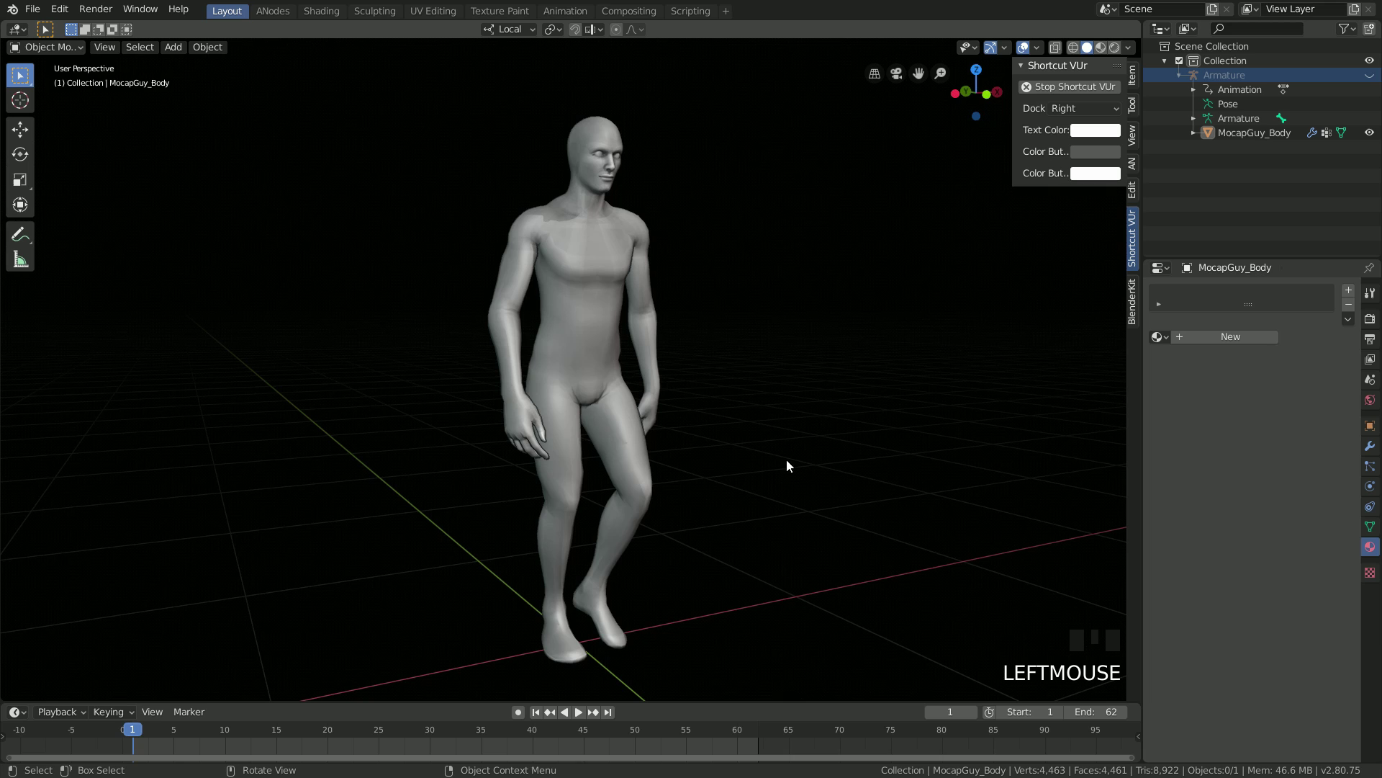
- Preview the character's walk animation, stop at the first frame and orbit around the character
key("space")
key("n")
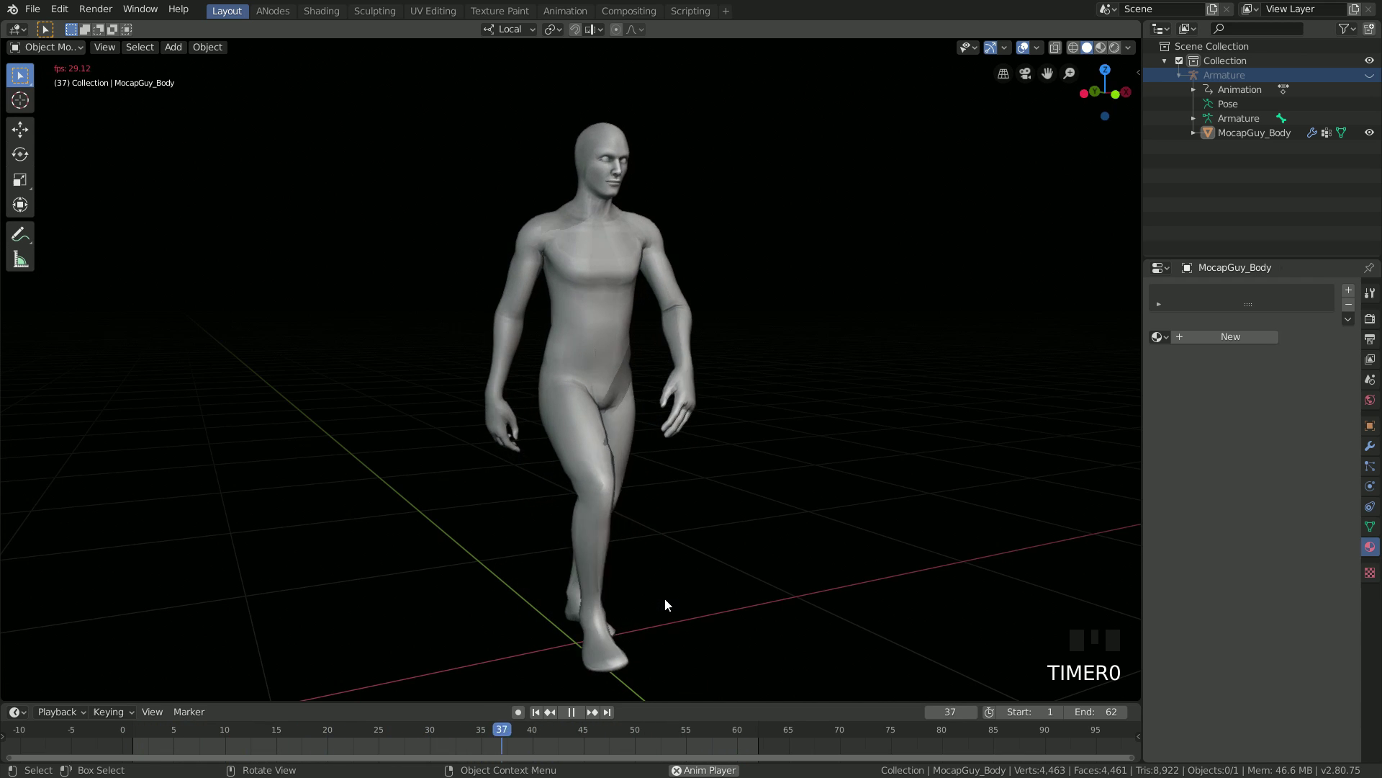
key("Escape")
scroll("down", 3)
left_click_drag(674, 447, 370, 426)
- Add a plane, rotate it upright, raise it to body height and scale it to 0.5 on X
key("shift+a")
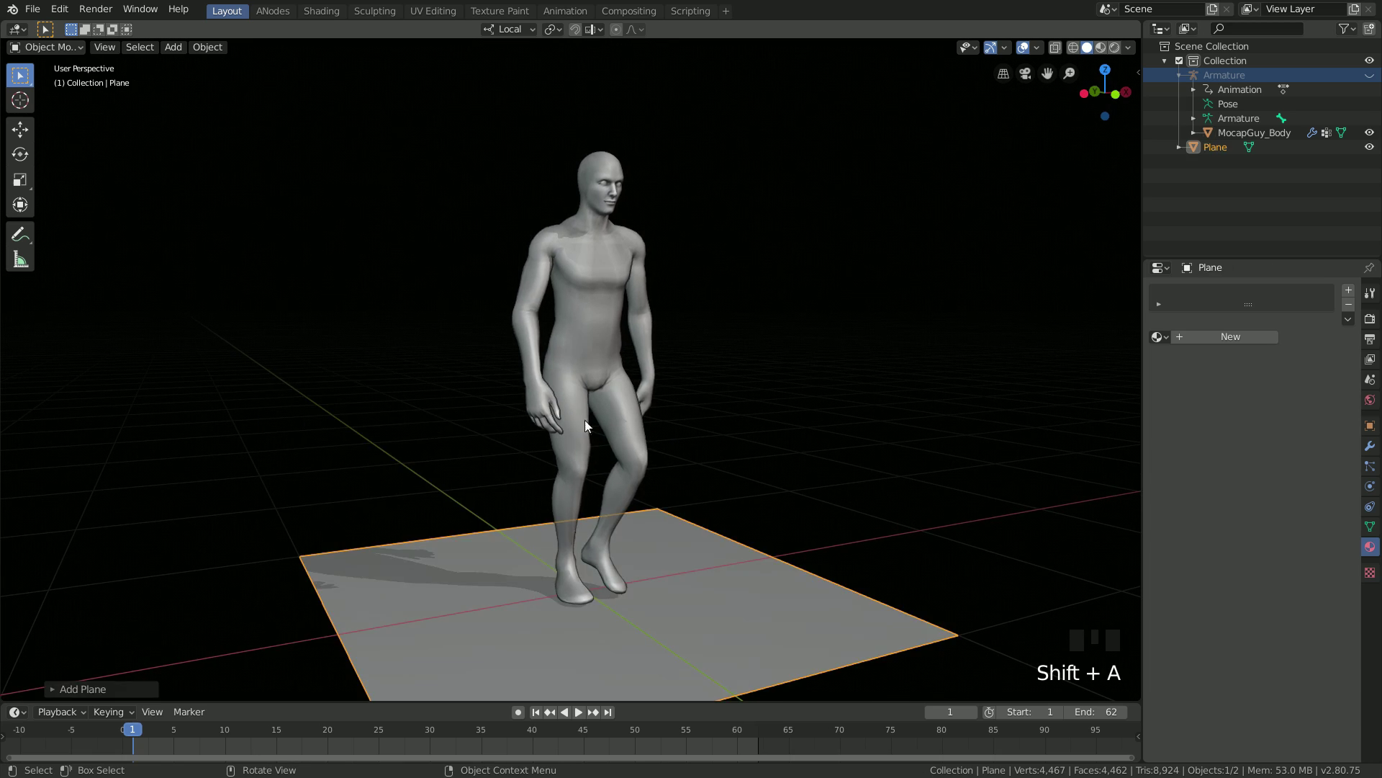
key("Tab")
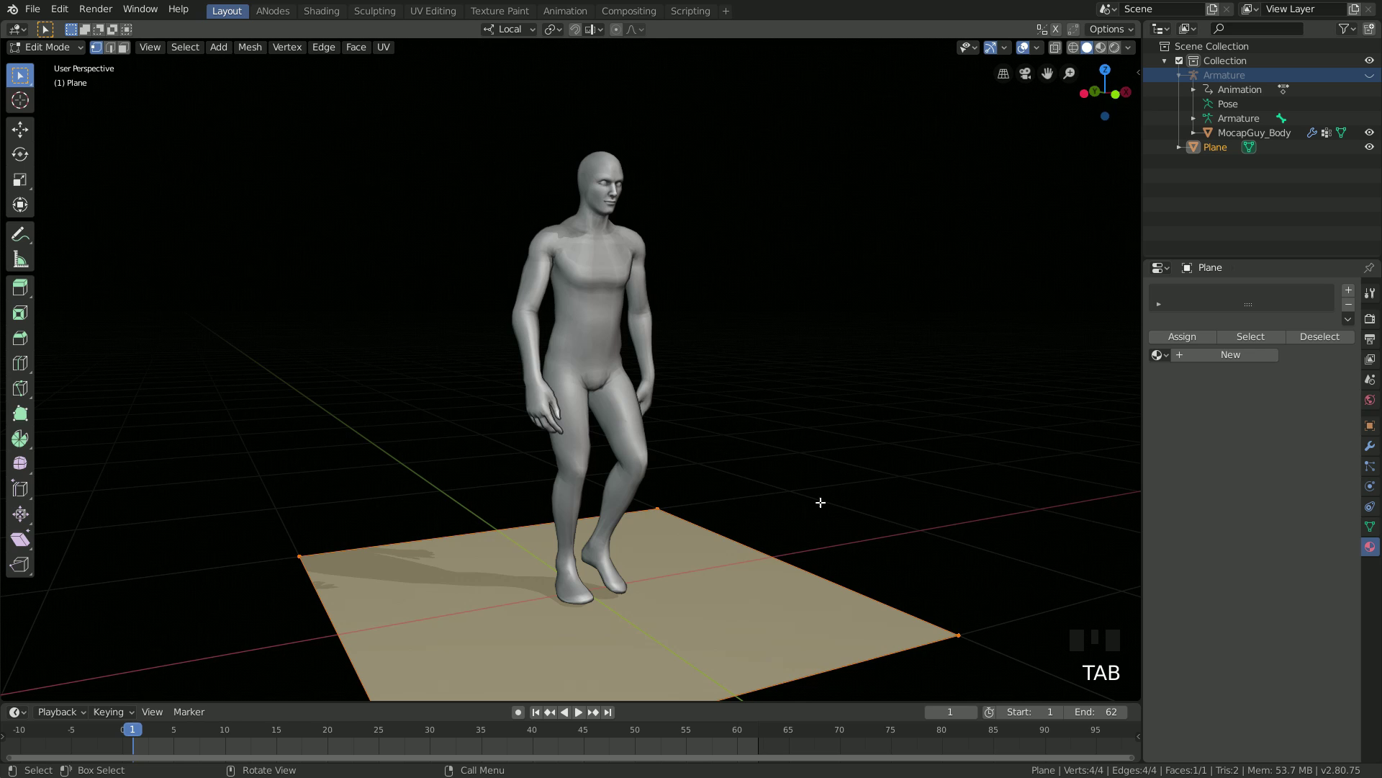
key("r")
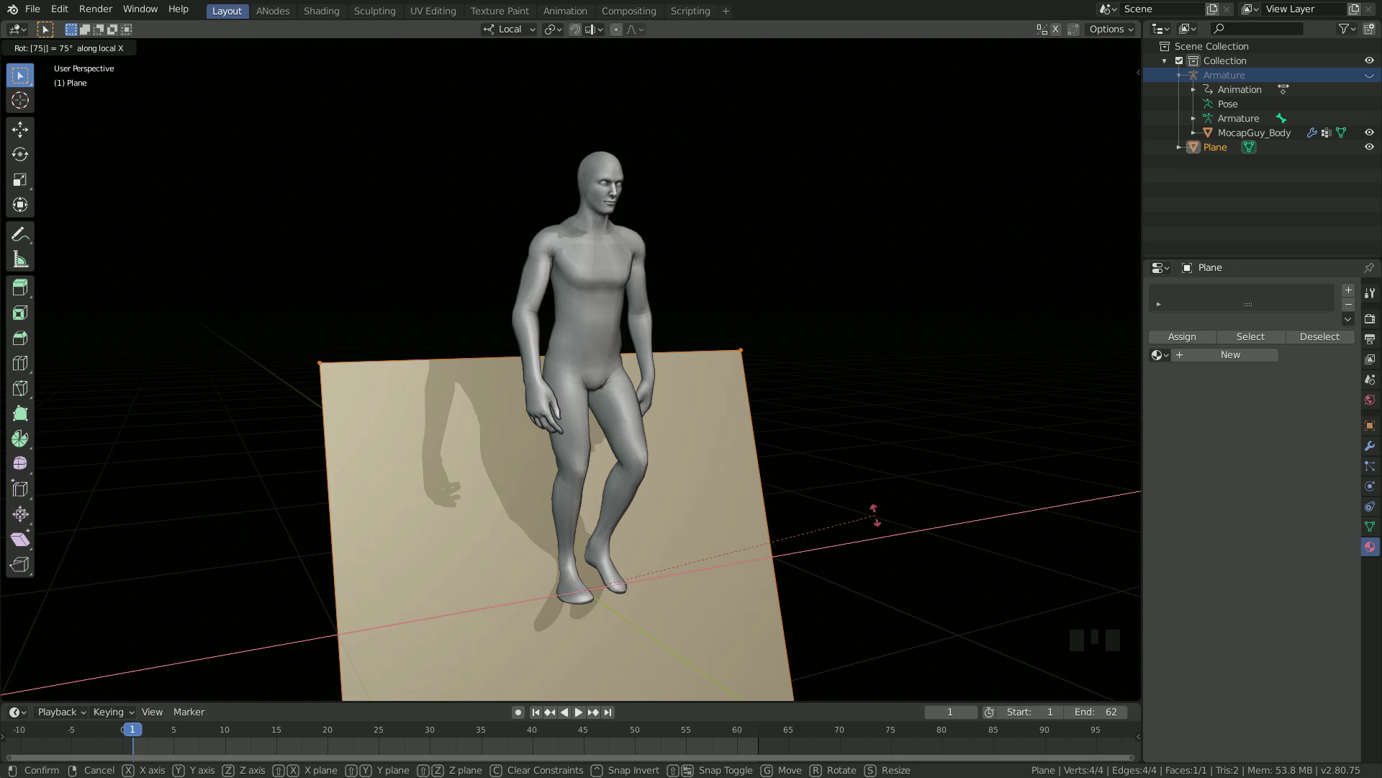
key("Return")
key("KP_1")
key("g")
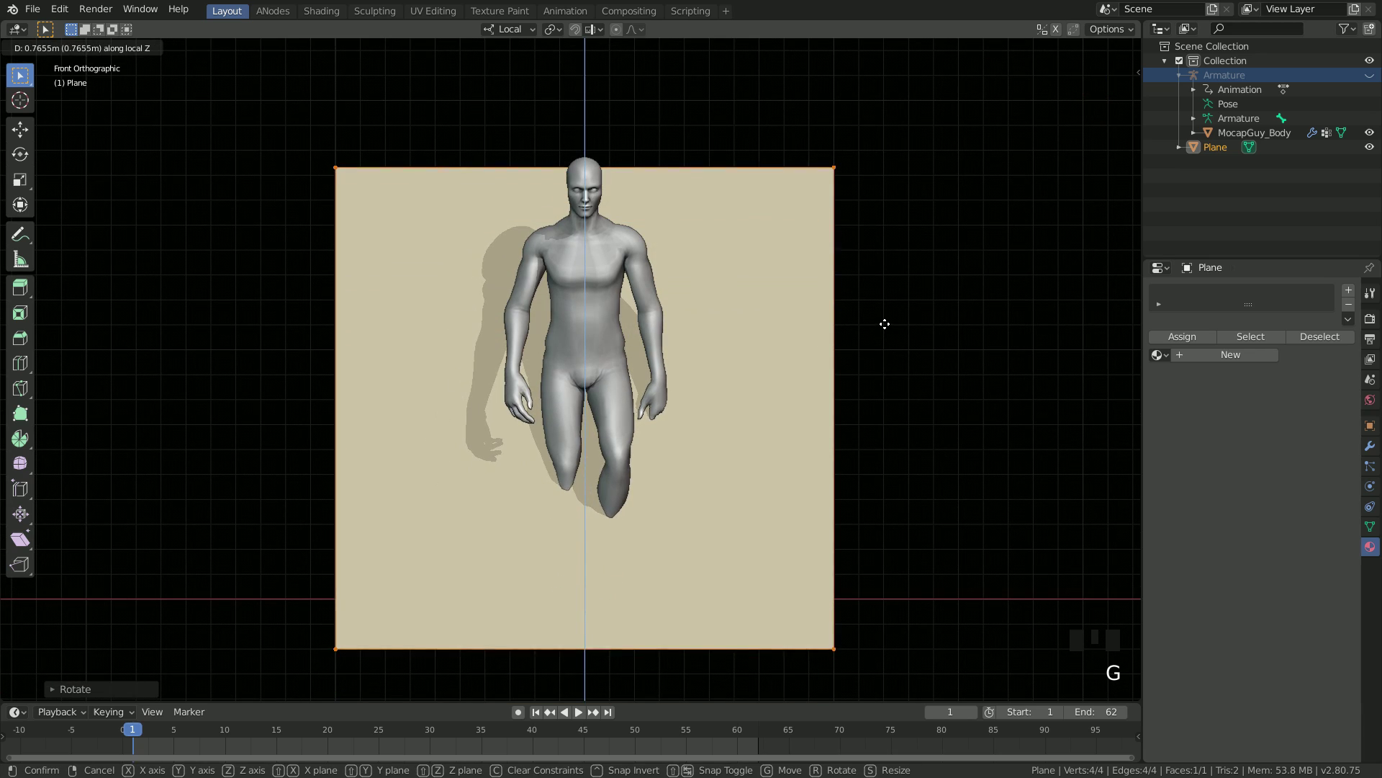
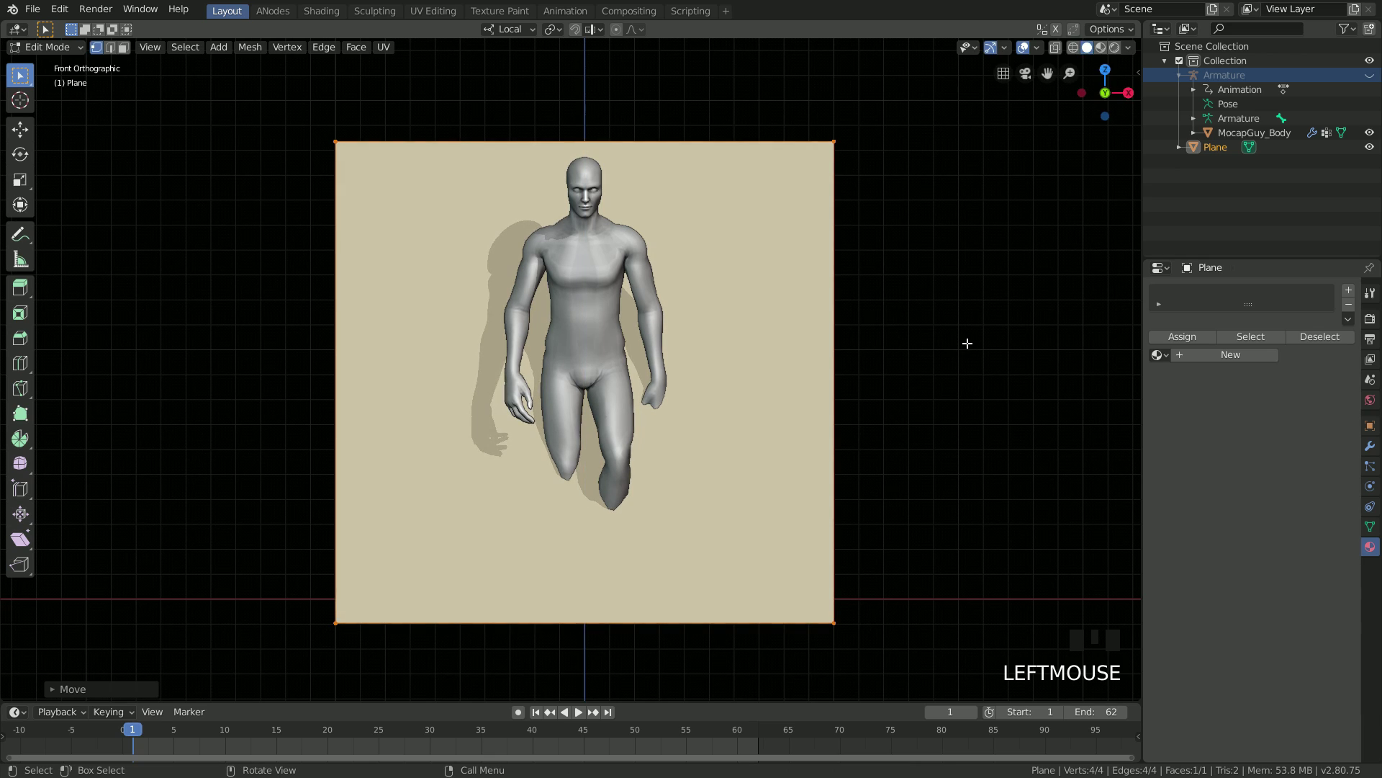
key("s")
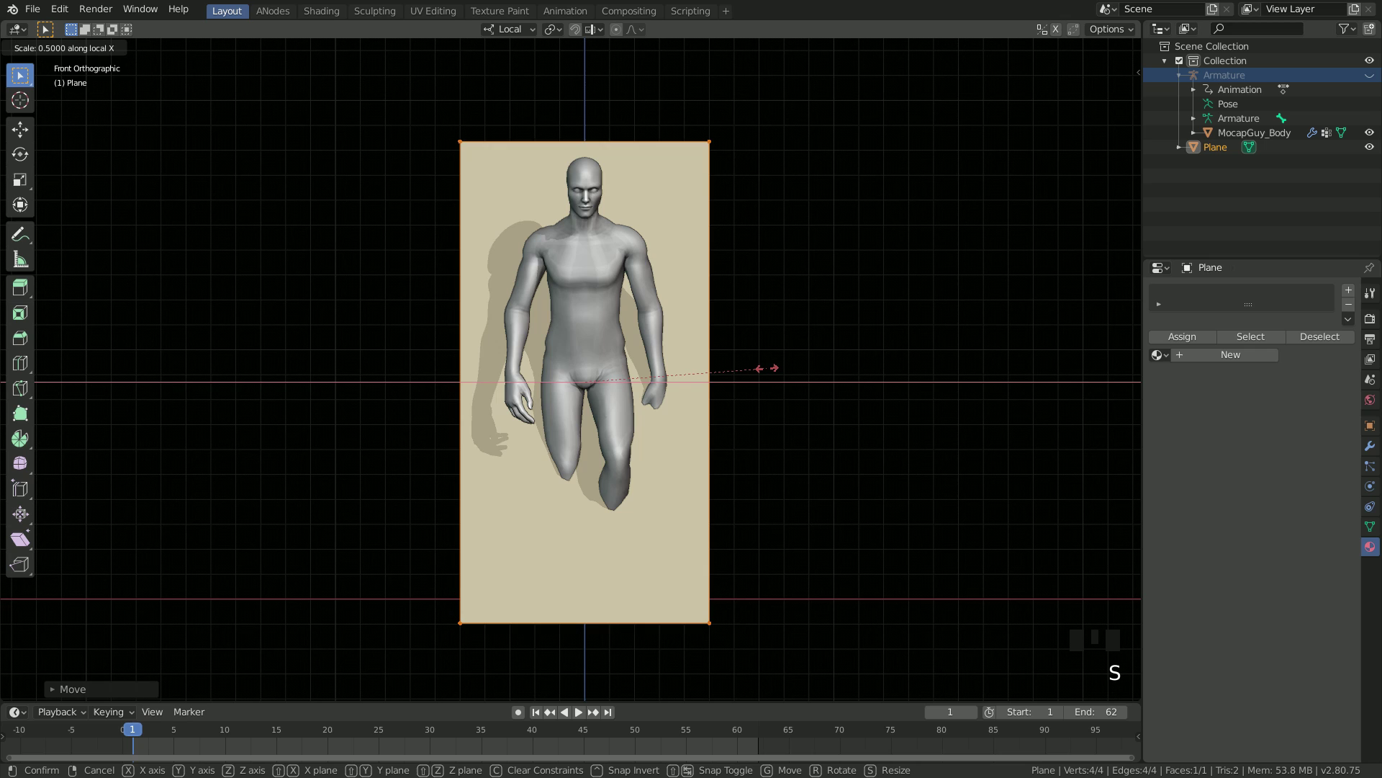
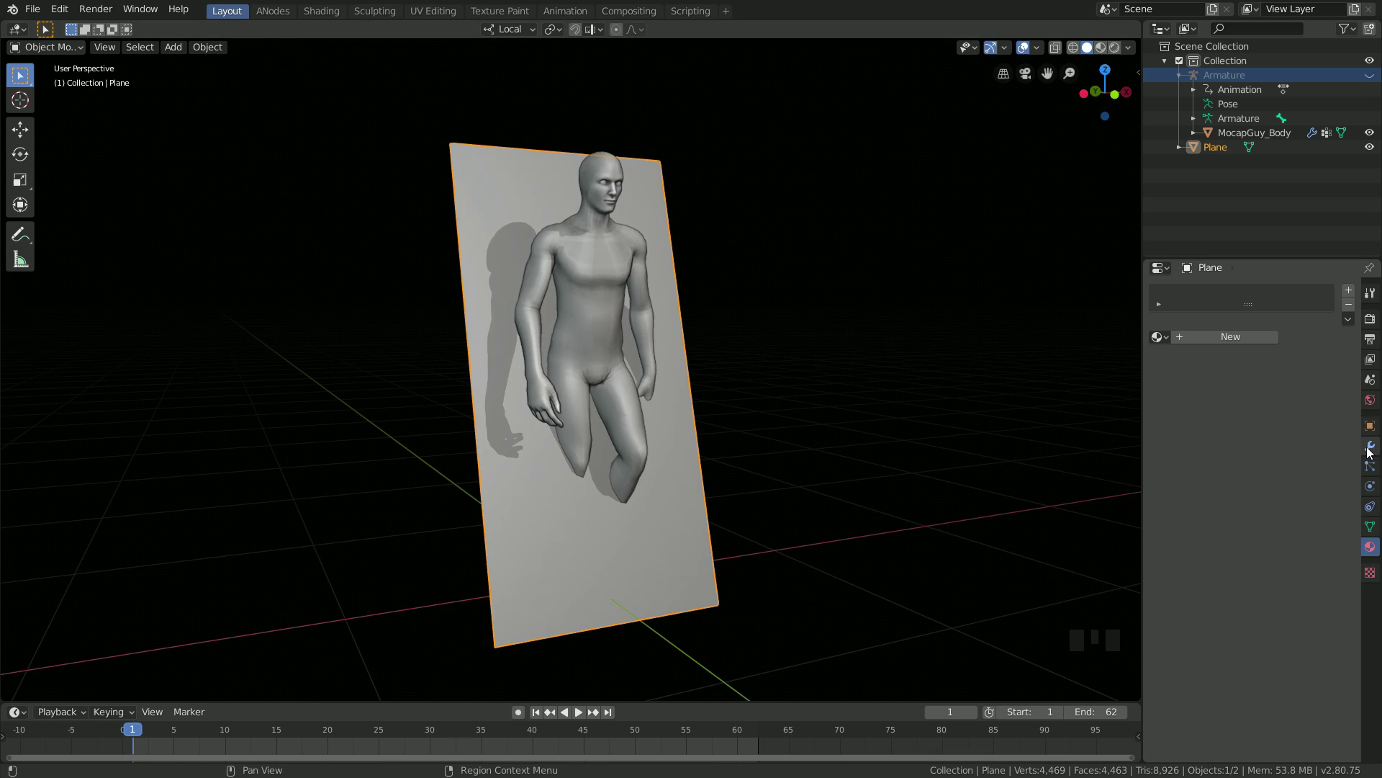
- Add a Solidify modifier, then a Boolean set to Intersect targeting MocapGuy_Body via the eyedropper
left_click(1370, 450)
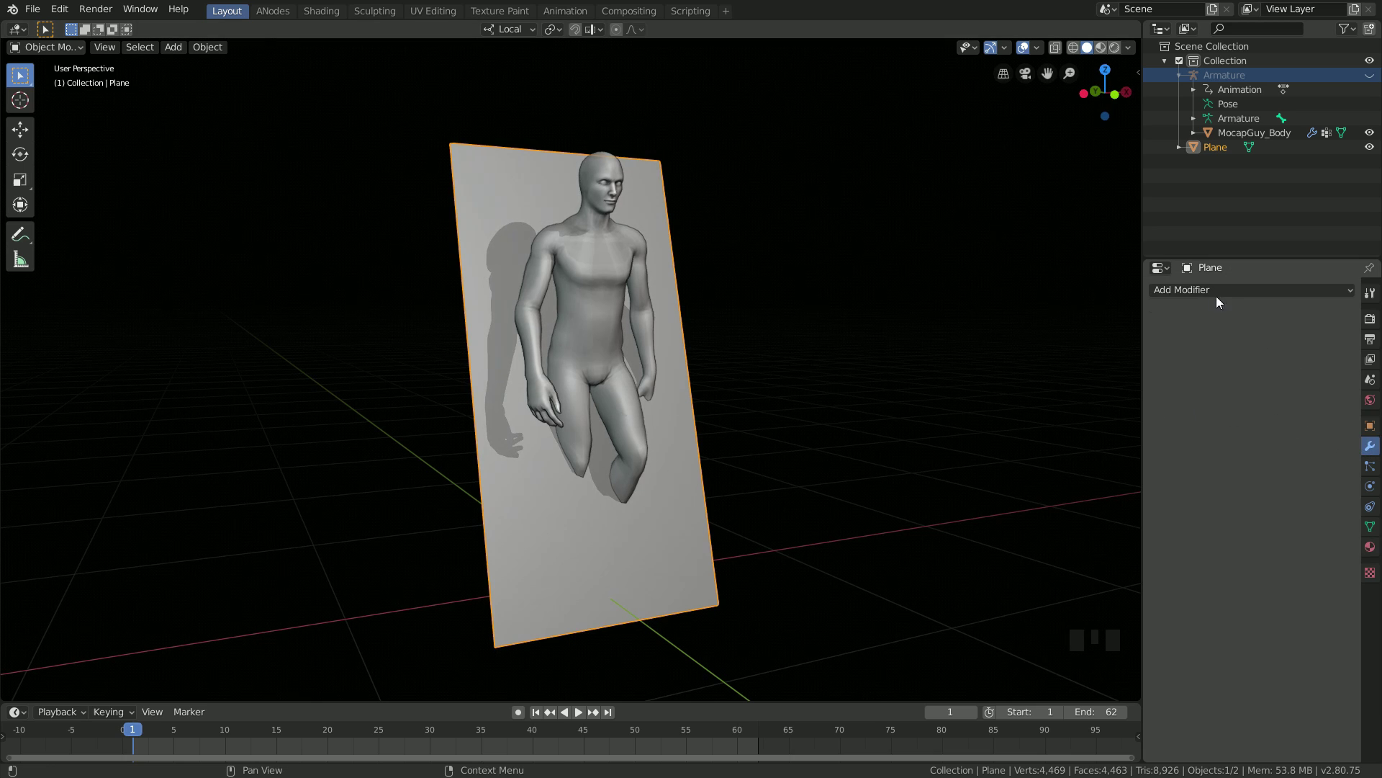
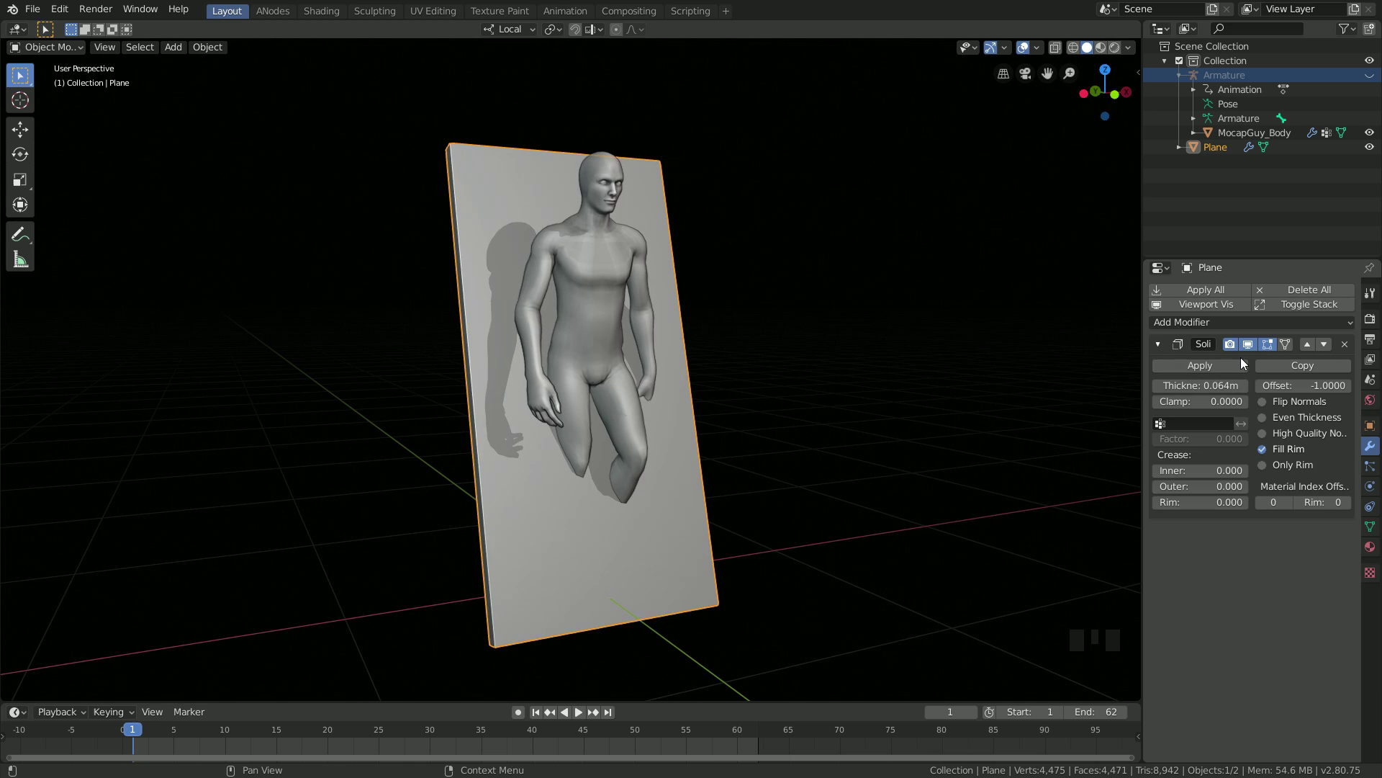
left_click(1163, 348)
left_click_drag(1194, 324, 1050, 414)
left_click_drag(1207, 427, 1350, 434)
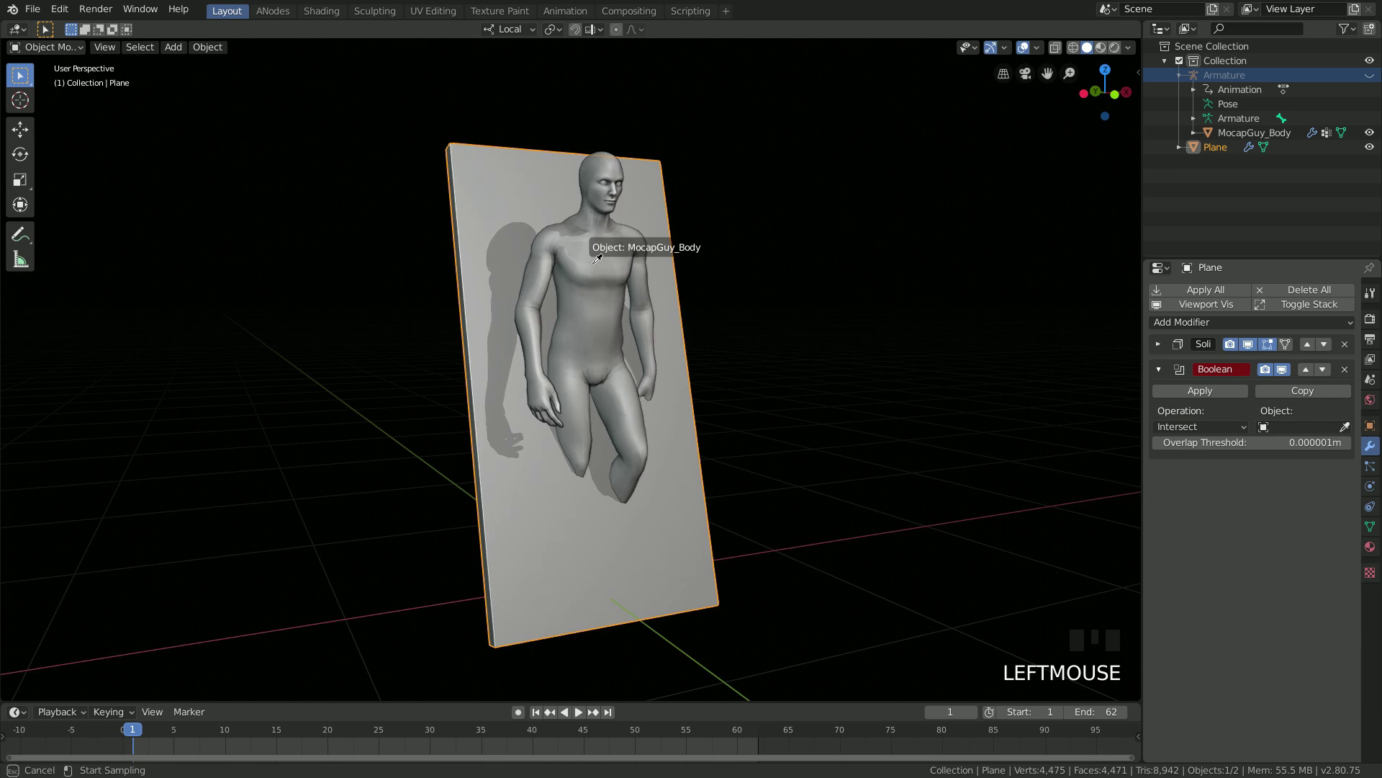
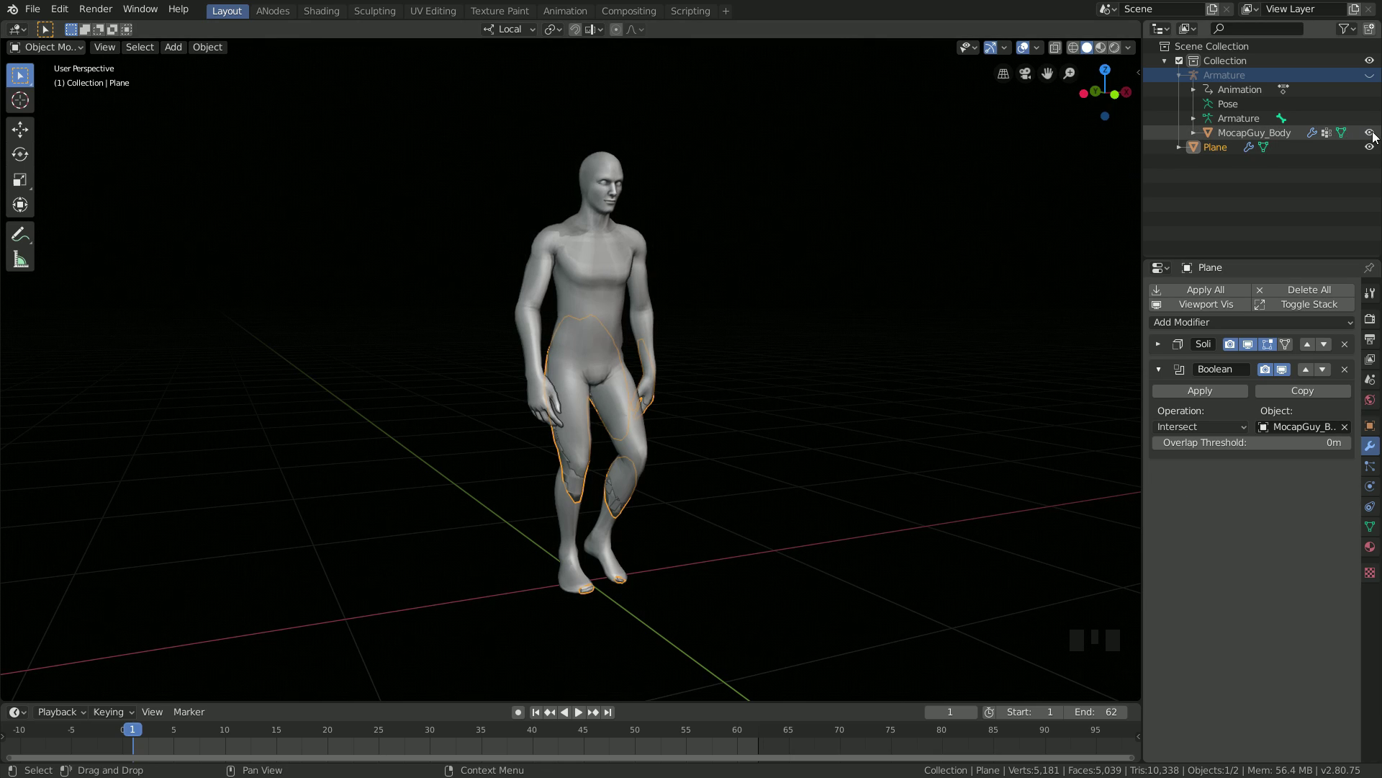
- Hide MocapGuy_Body in the Outliner and play the walk so only the slice animates
left_click(1374, 136)
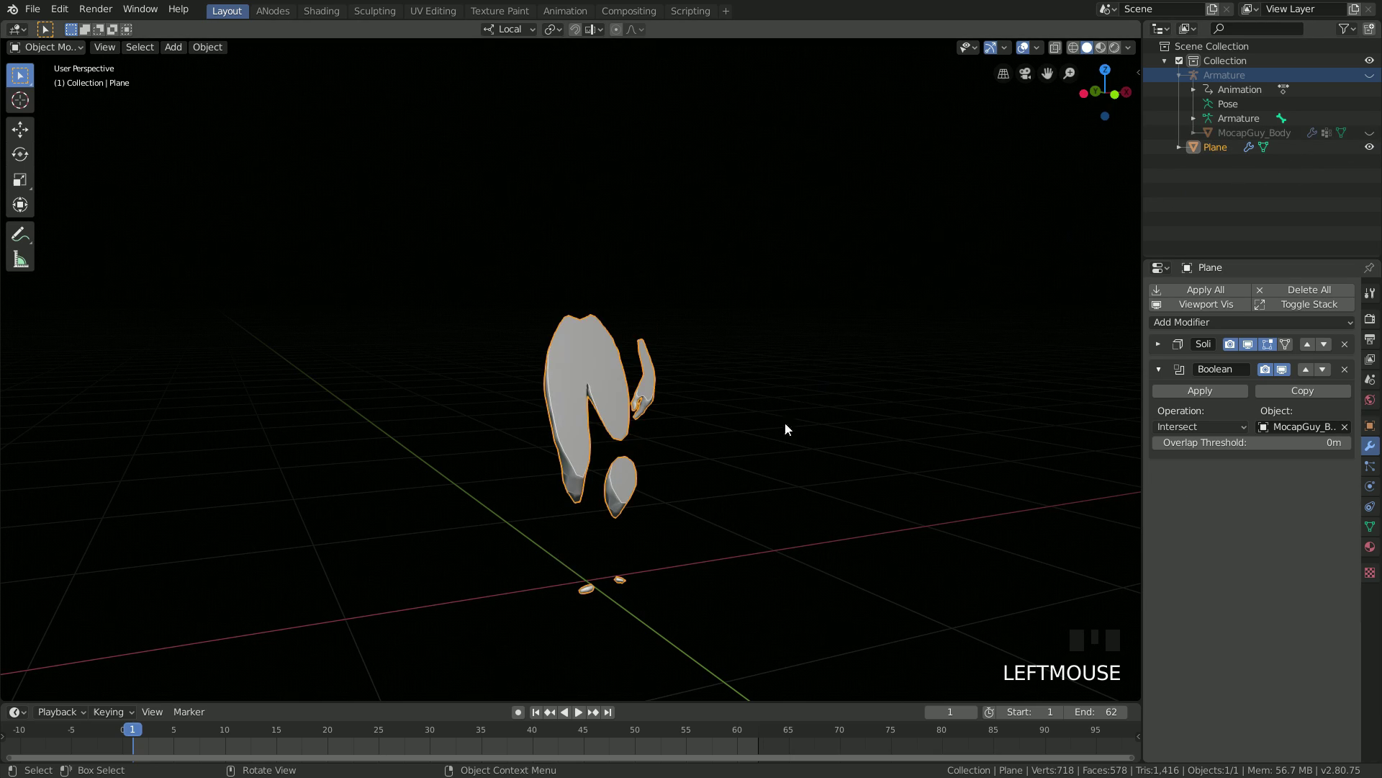
key("space")
key("space")
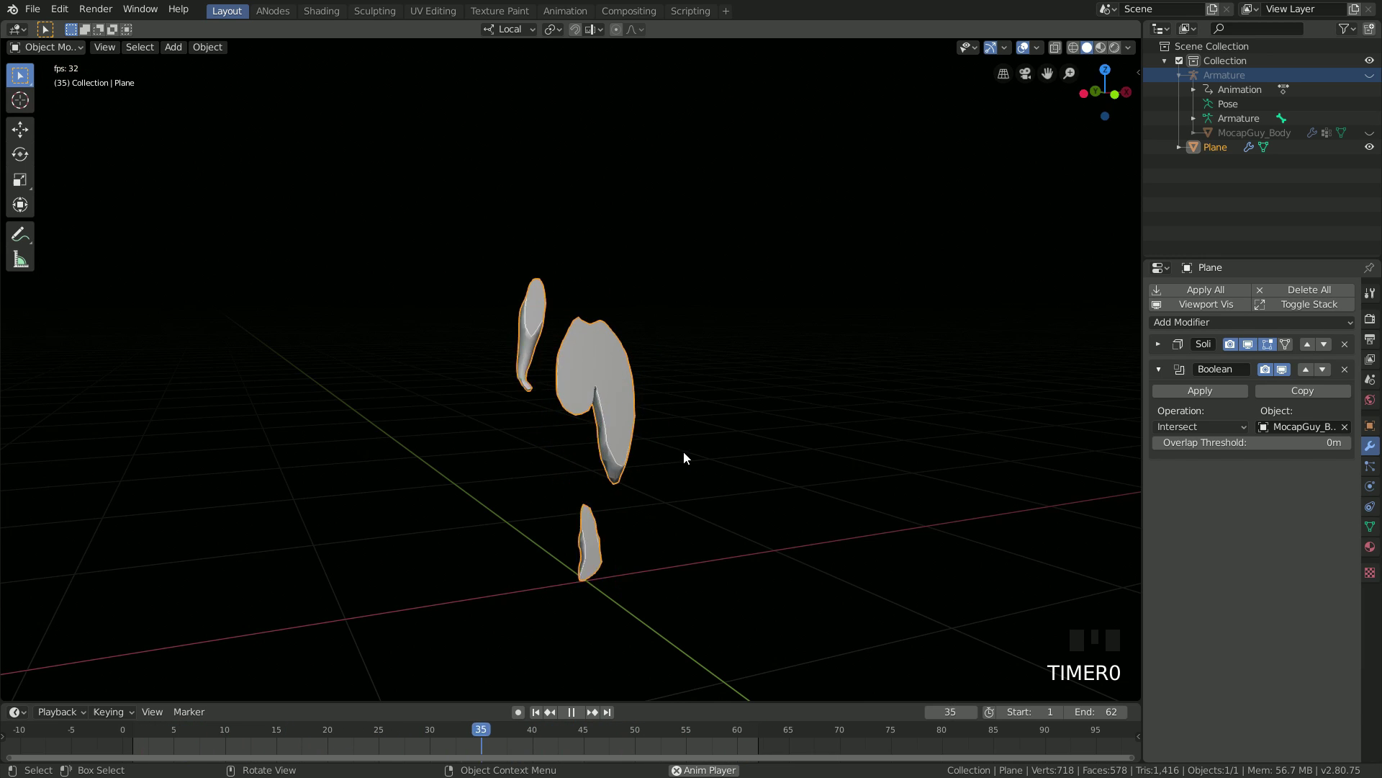
middle_click(707, 450)
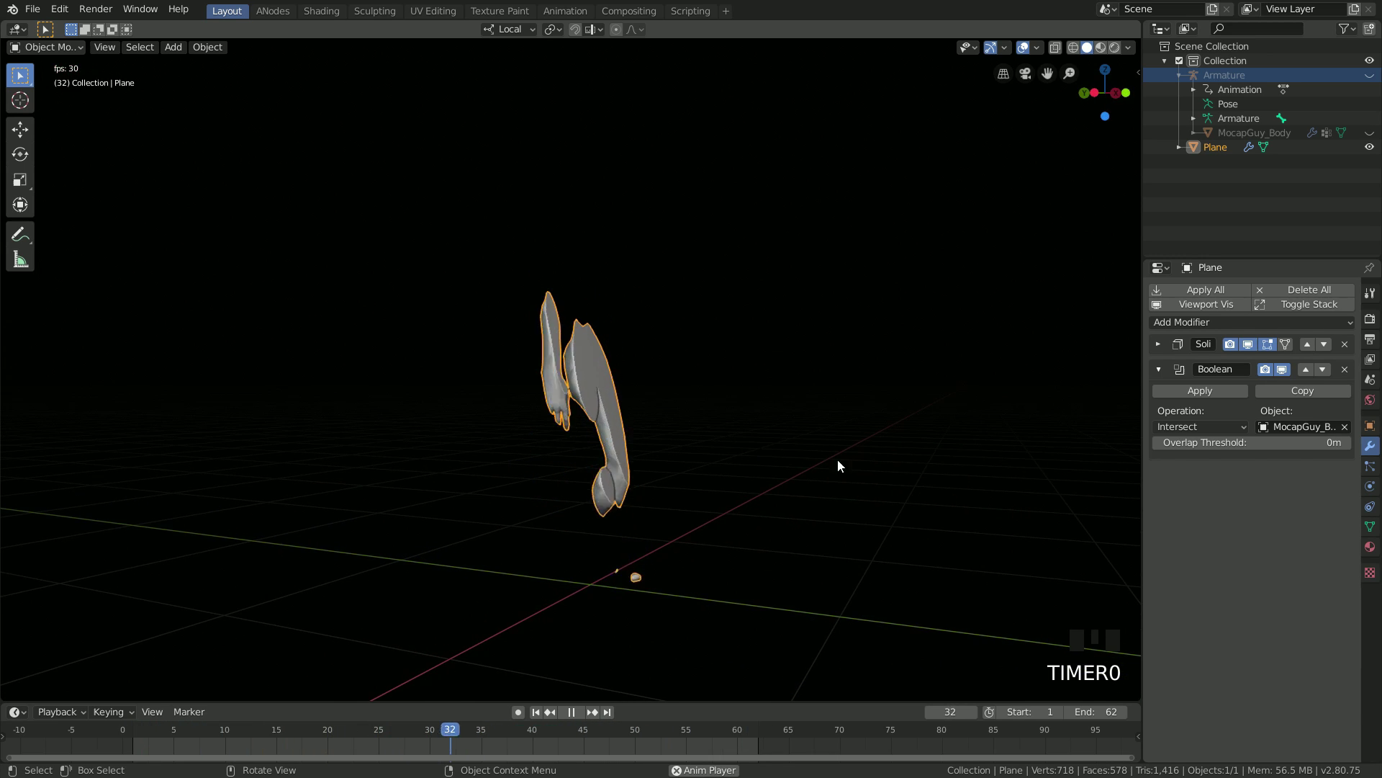
- Adjust modifier options and orbit around the animated cross-section slice to inspect it
left_click(1376, 535)
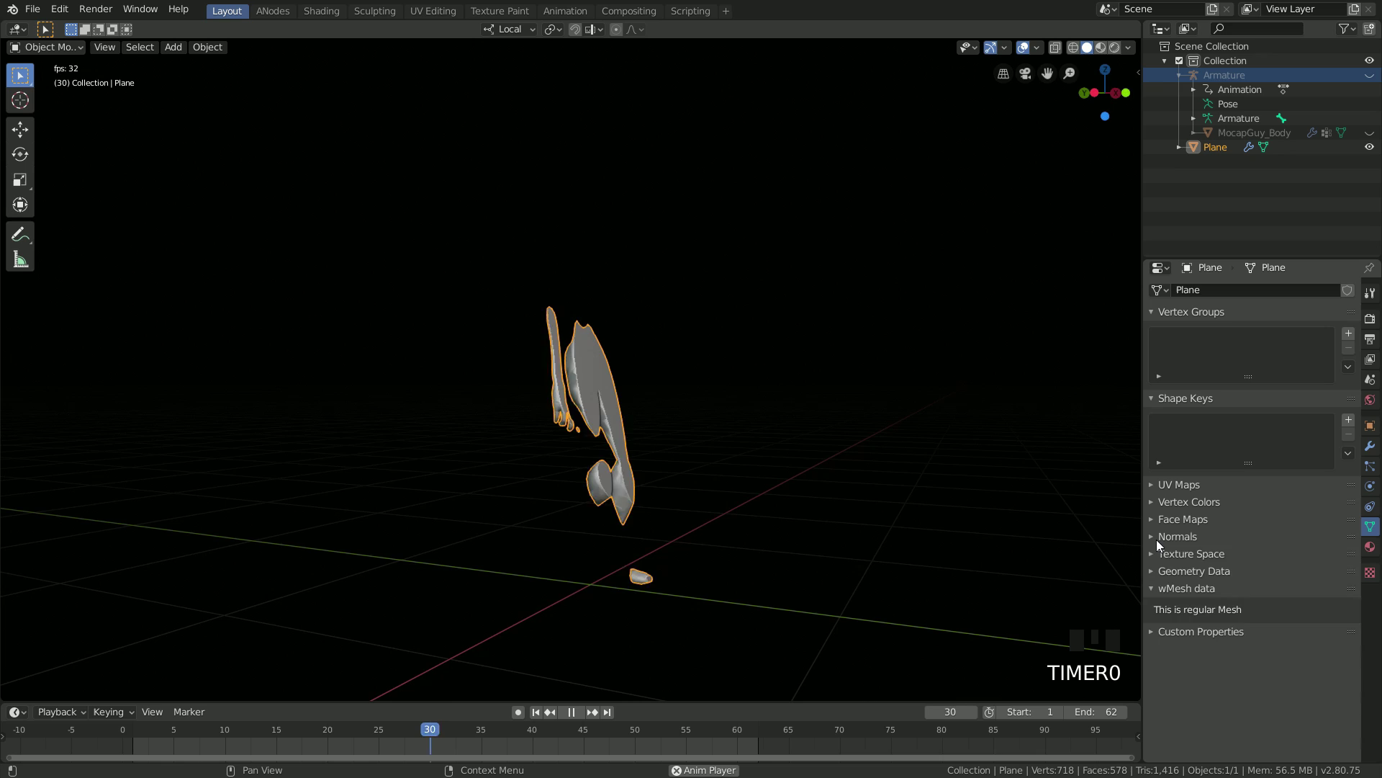
left_click(1171, 549)
left_click(1179, 560)
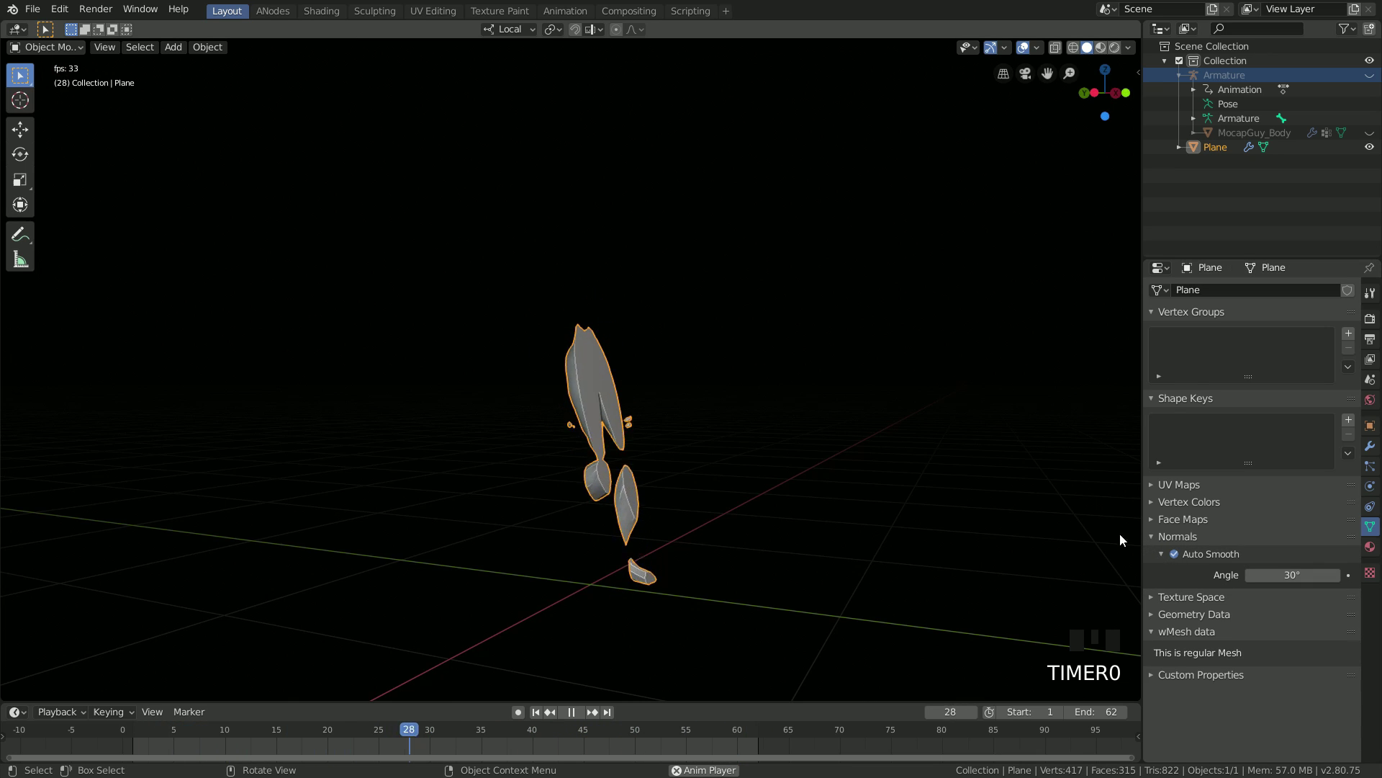
right_click(596, 389)
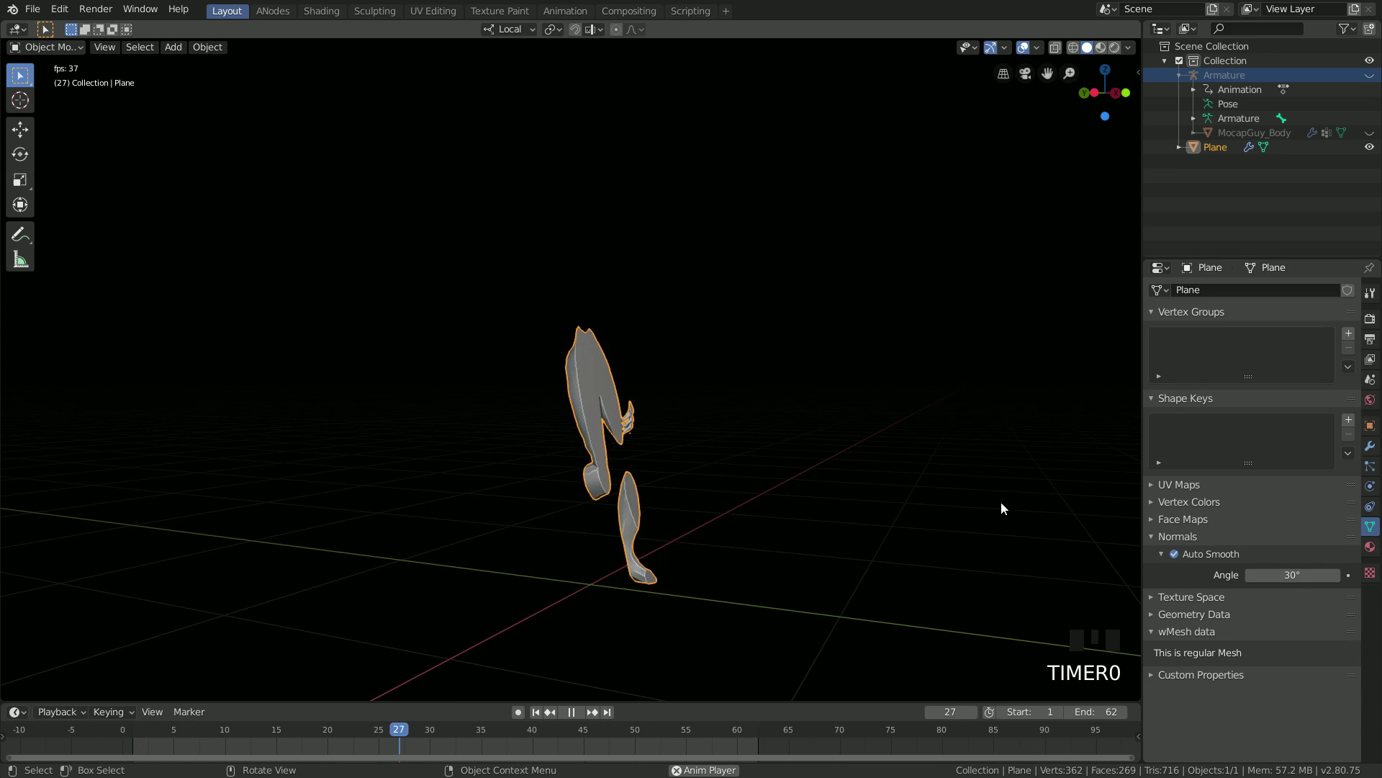
left_click(1118, 534)
middle_click(776, 513)
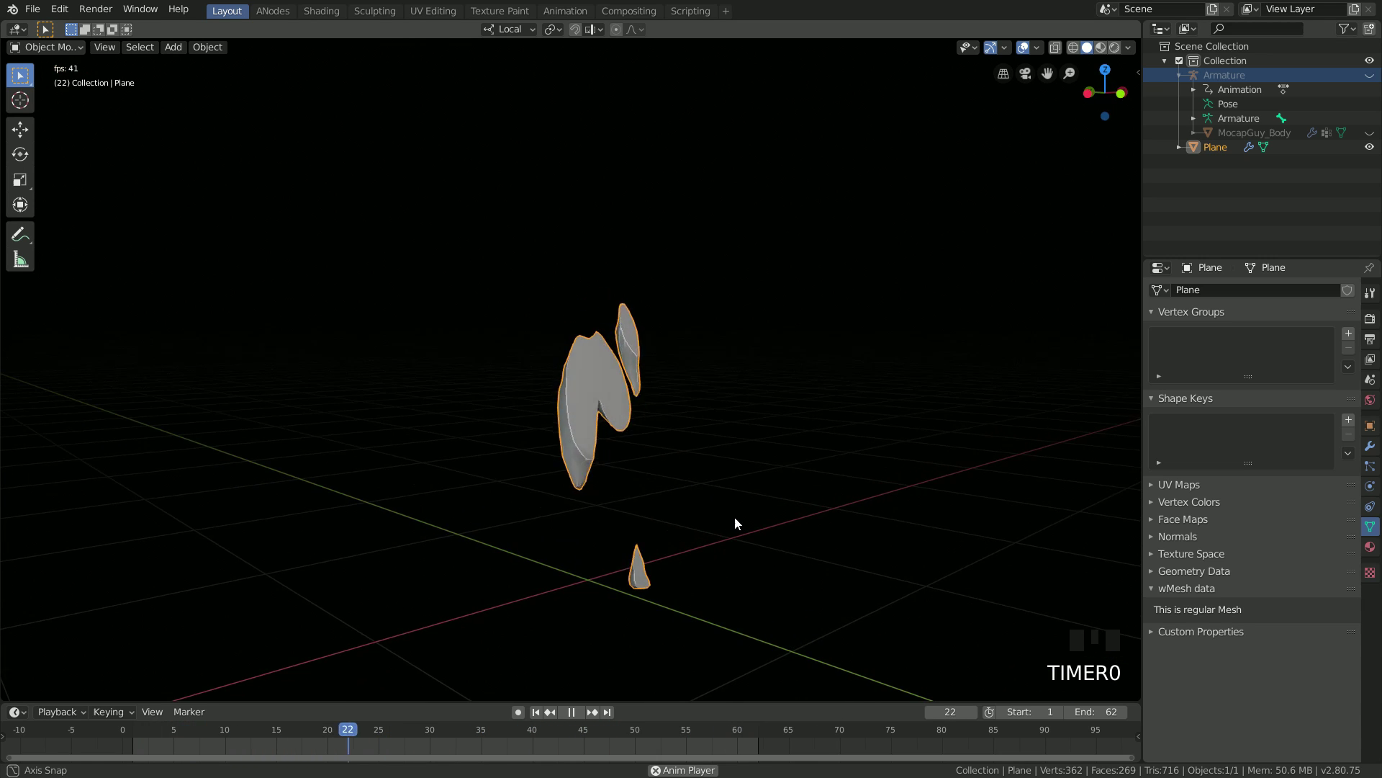
middle_click(730, 498)
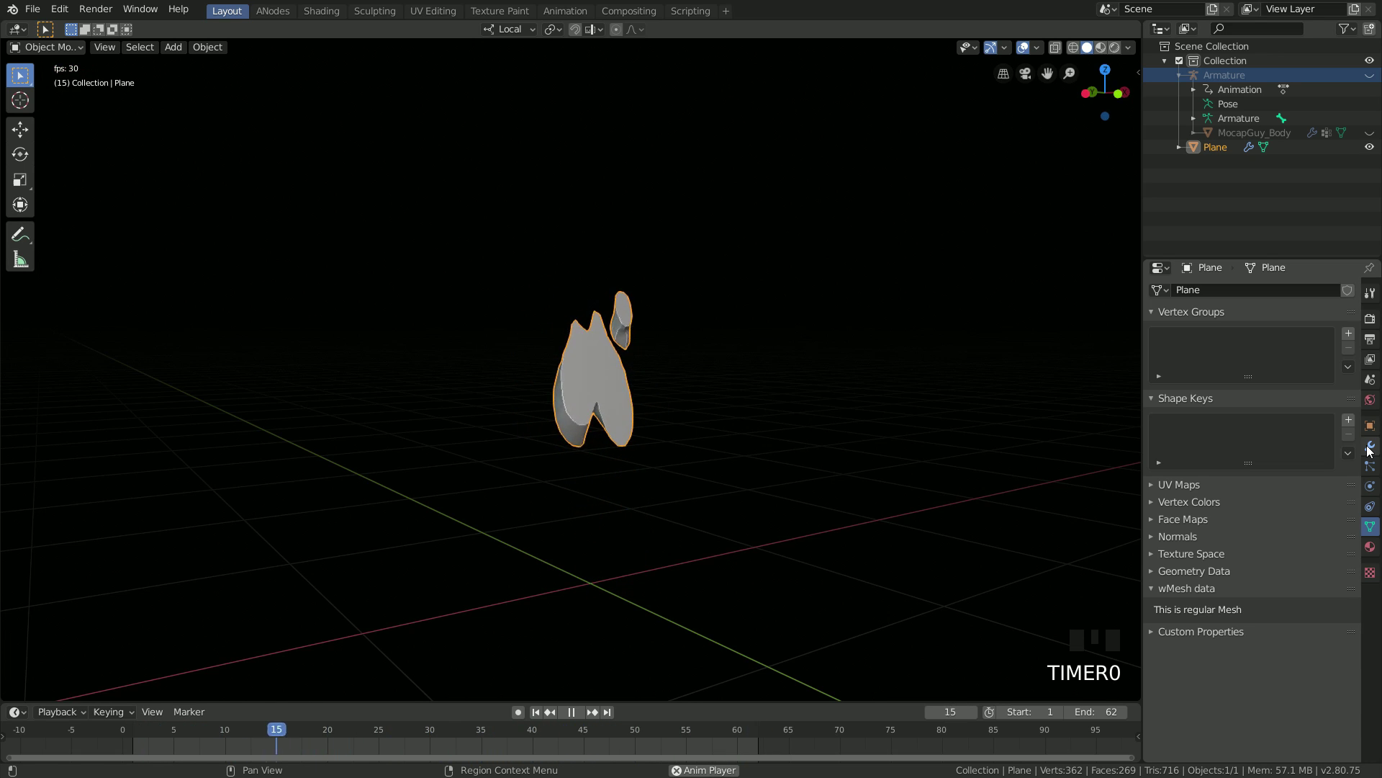
- Disable the Boolean in the viewport and lower the Solidify thickness for a thinner plane
left_click(1370, 449)
left_click(1289, 372)
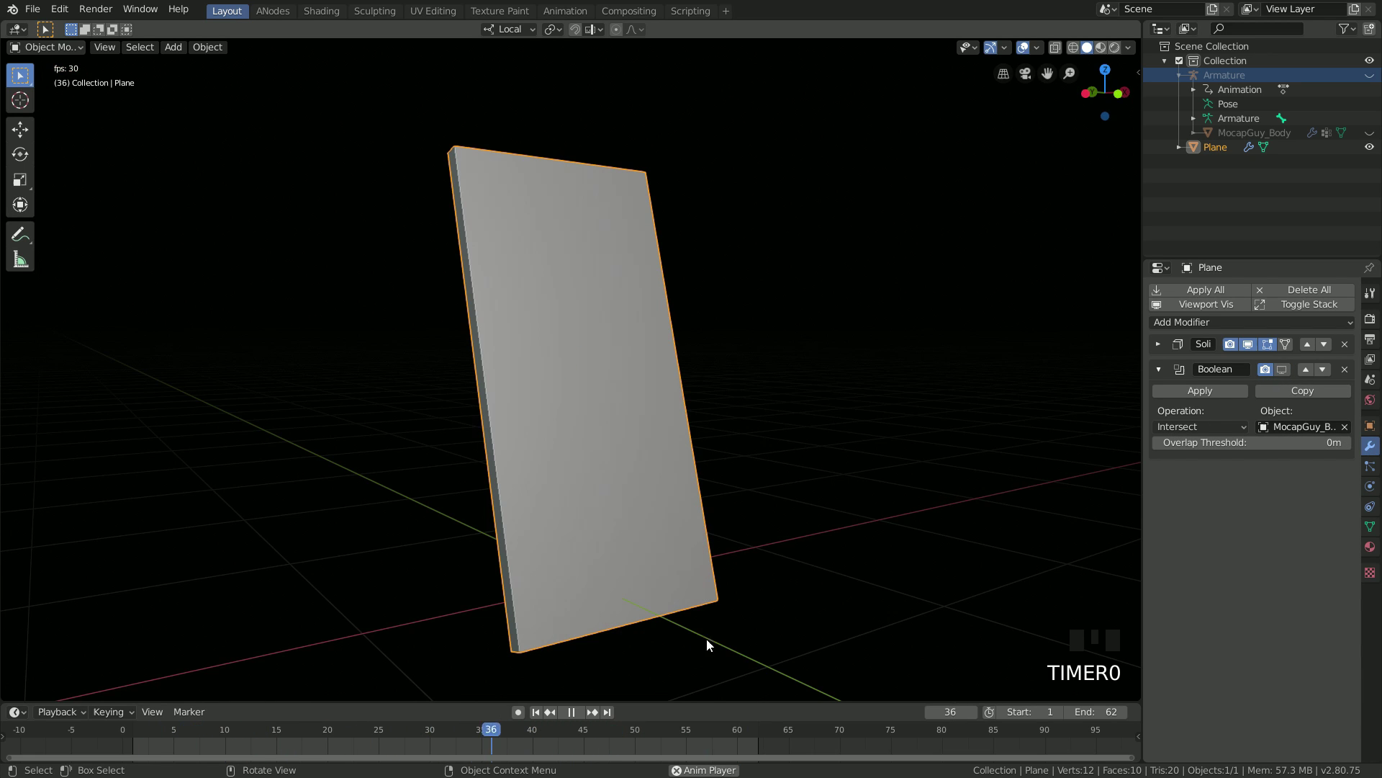
key("space")
left_click(542, 715)
left_click(1159, 374)
left_click_drag(1189, 328, 1295, 421)
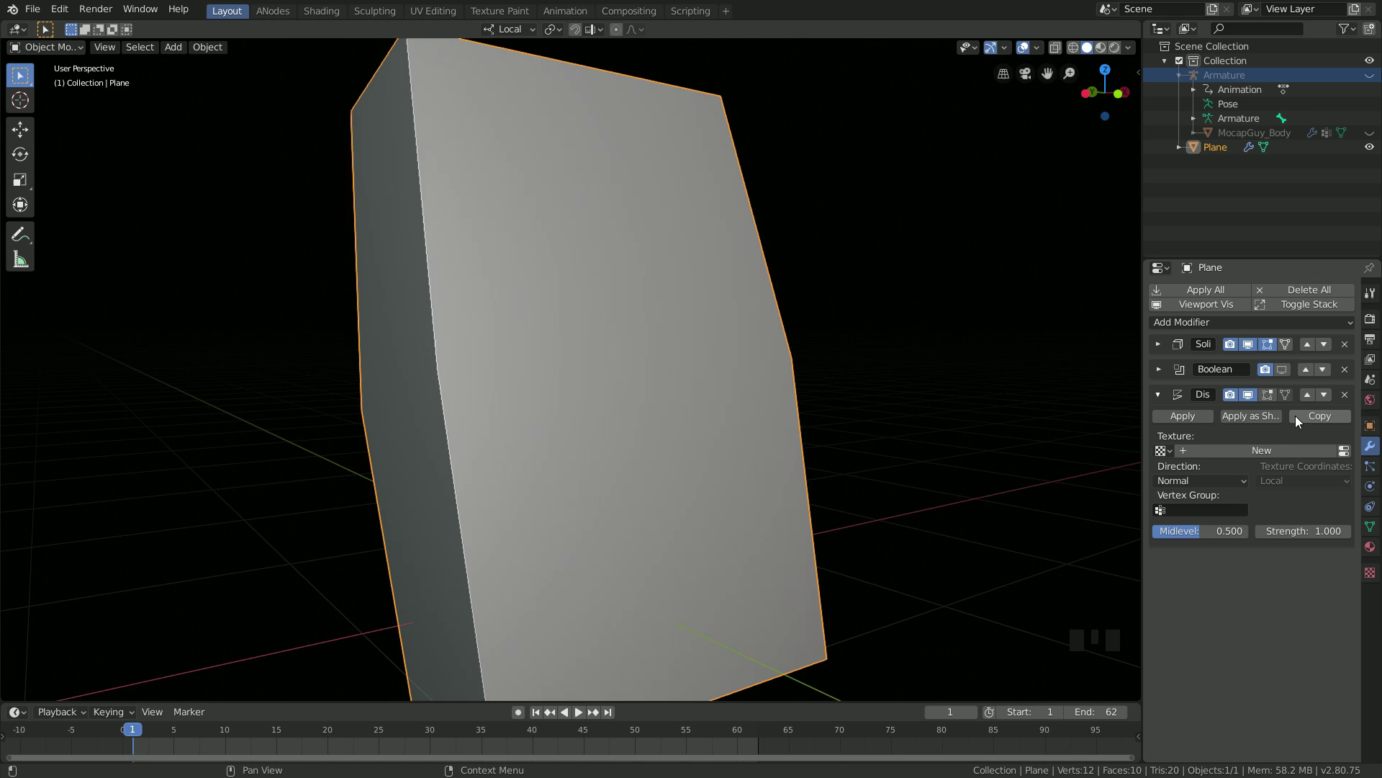
left_click(1307, 401)
left_click_drag(1211, 458, 1265, 474)
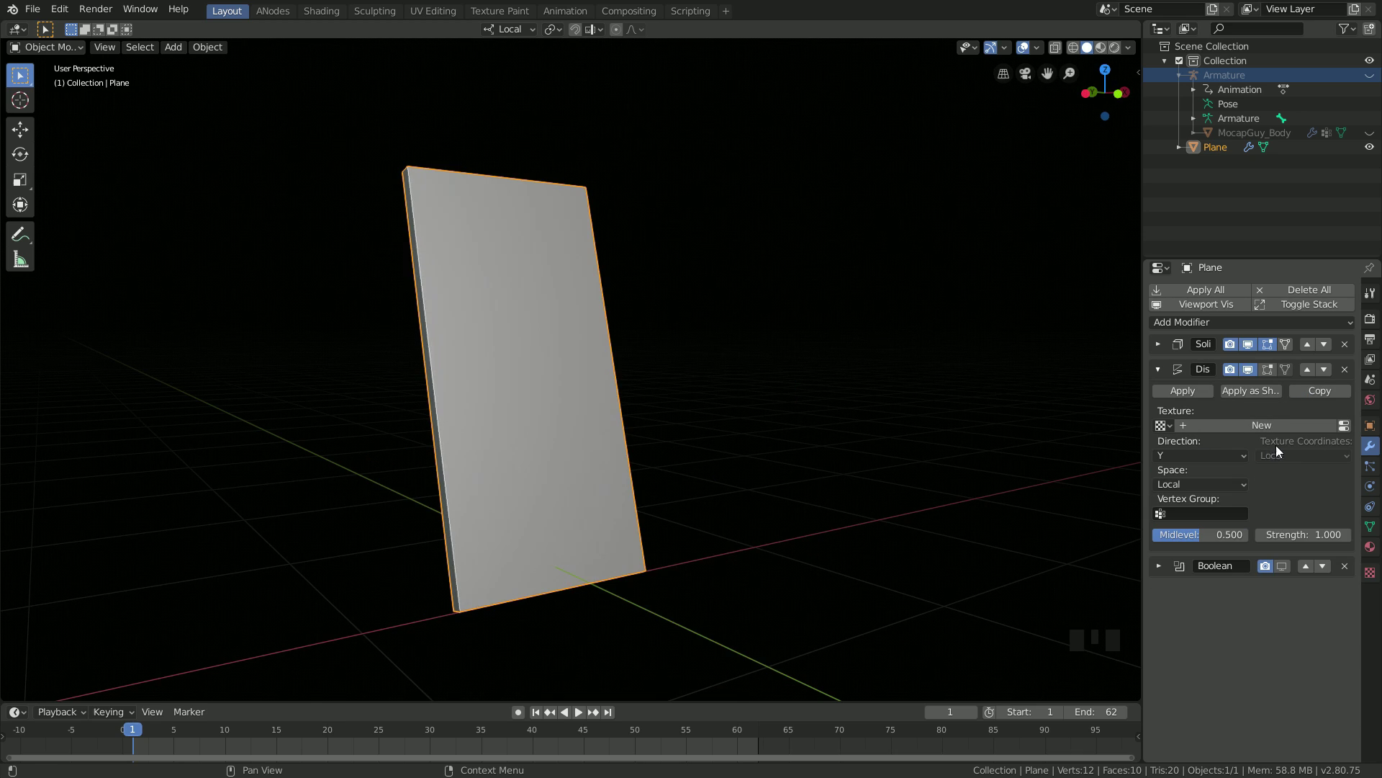
left_click_drag(1298, 455, 1257, 431)
- Add a Displace modifier with a new texture and tune its size and strength into gentle waves
left_click(1348, 427)
left_click_drag(1282, 330, 1255, 399)
left_click(1375, 455)
left_click_drag(1195, 333, 1310, 576)
left_click(1309, 572)
left_click_drag(1310, 378, 1247, 428)
left_click(1247, 417)
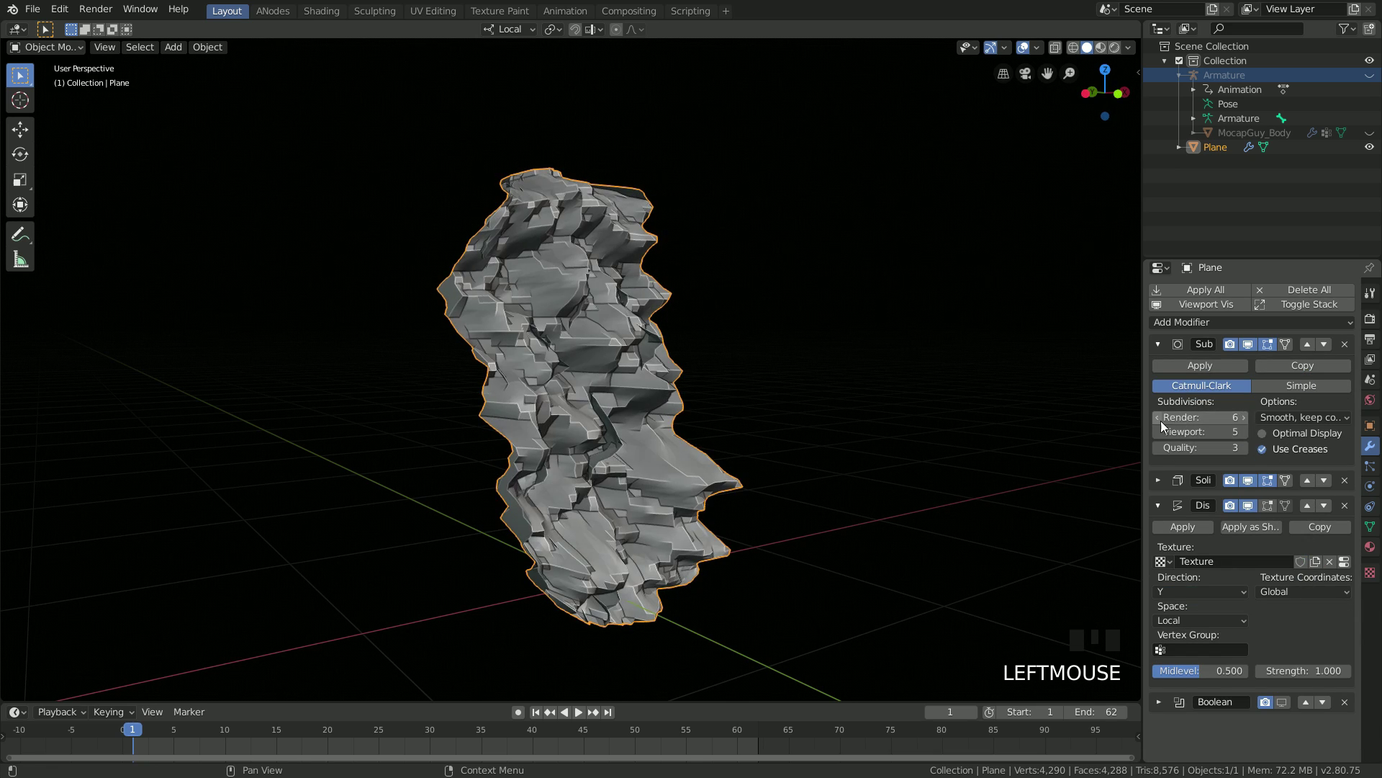
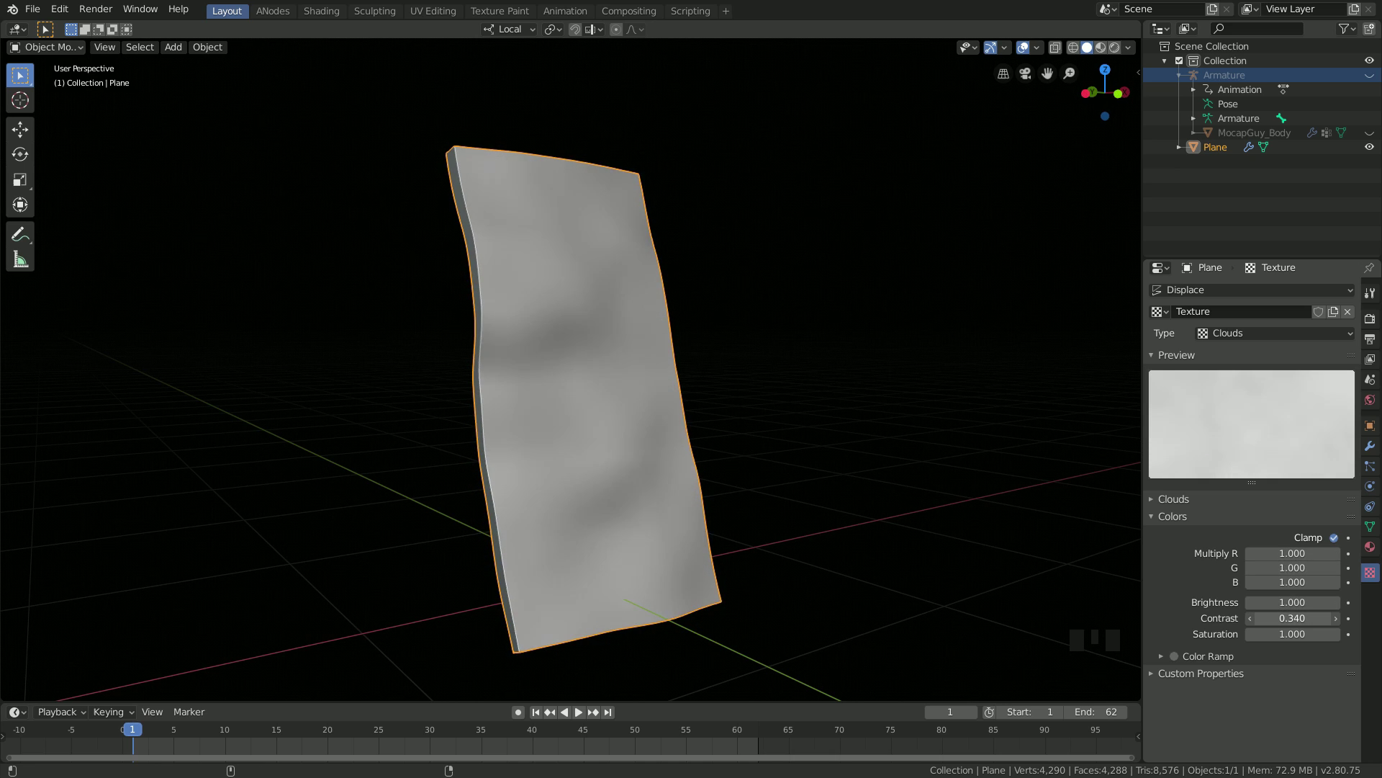
- Re-enable the Boolean modifier and play the walk to review the wavy animated slice
left_click_drag(683, 464, 1374, 444)
left_click(1374, 451)
left_click(1163, 398)
left_click(1286, 425)
key("space")
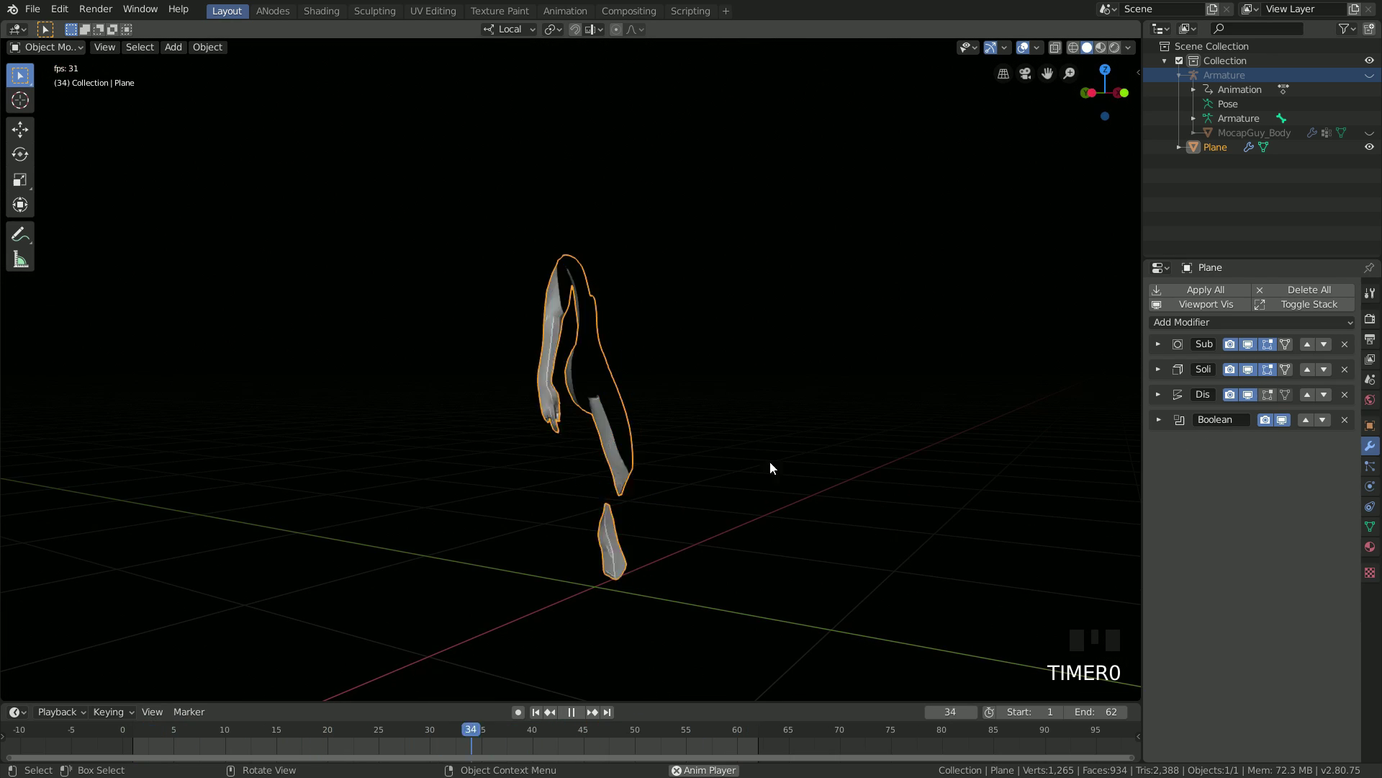
left_click(1188, 325)
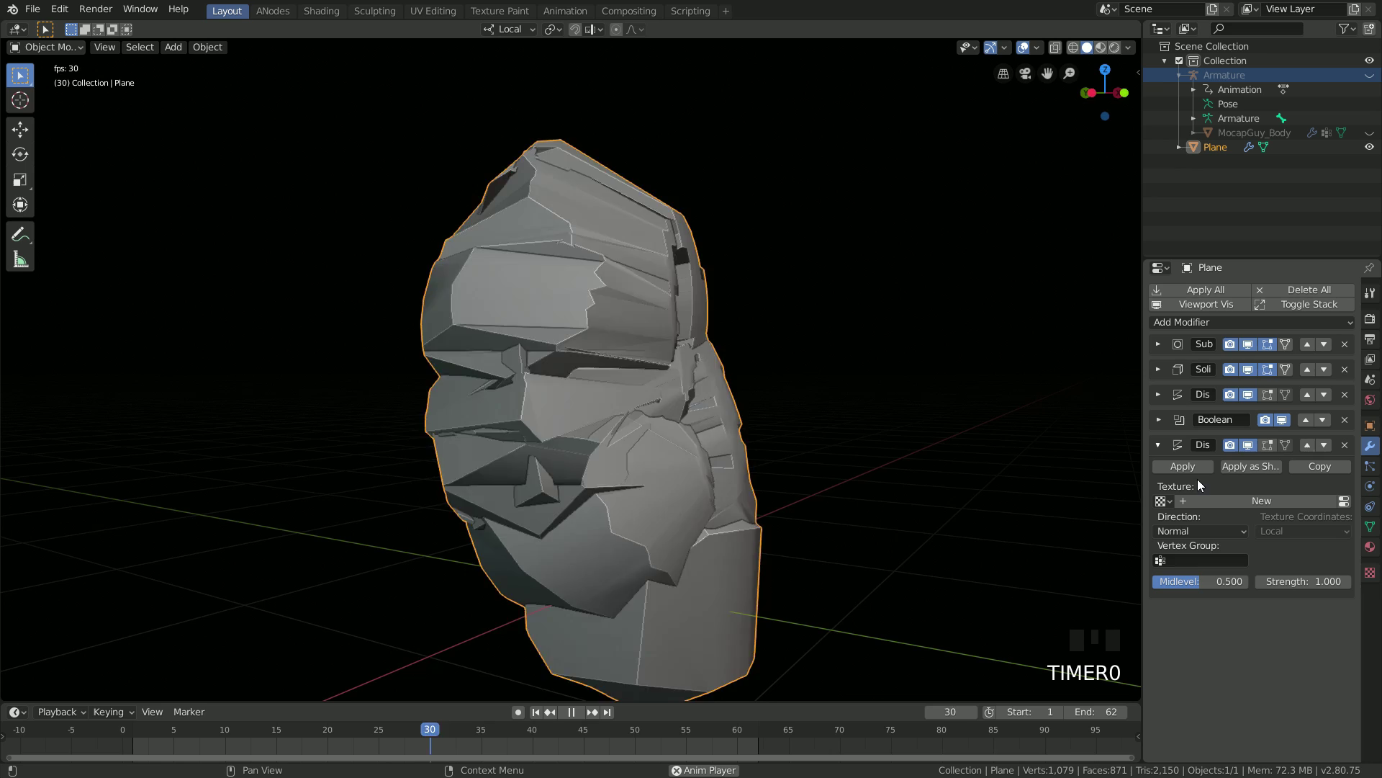
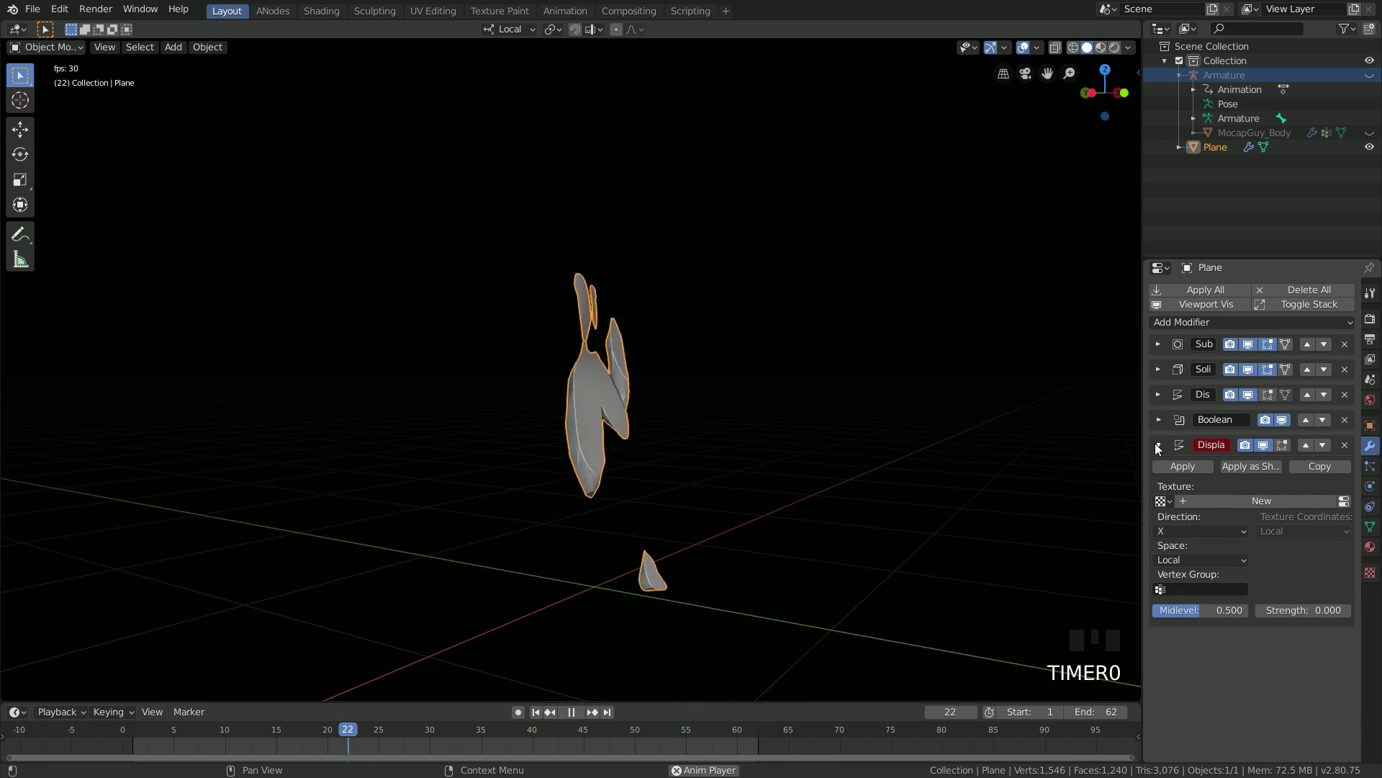
- Stop playback at the first frame and switch to the ANodes workspace
left_click(1160, 447)
left_click(538, 715)
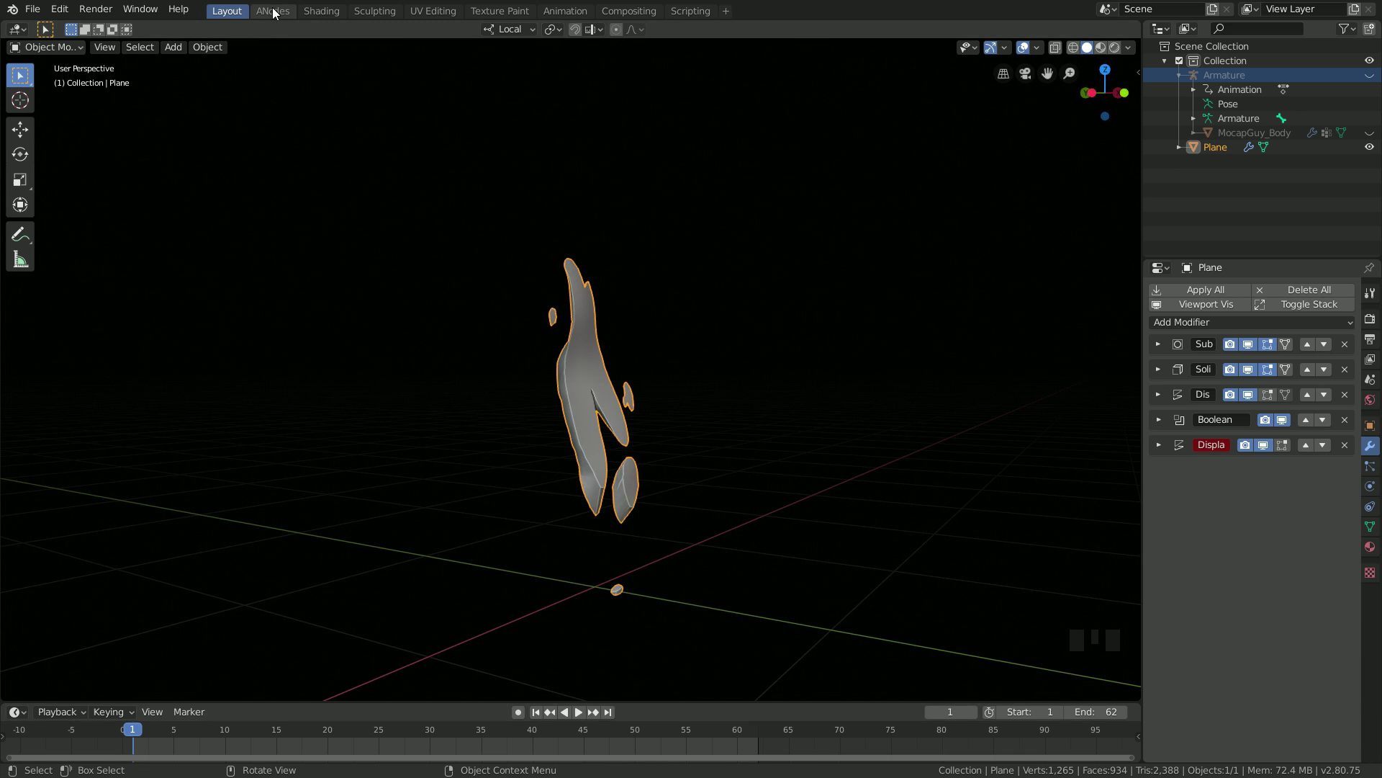